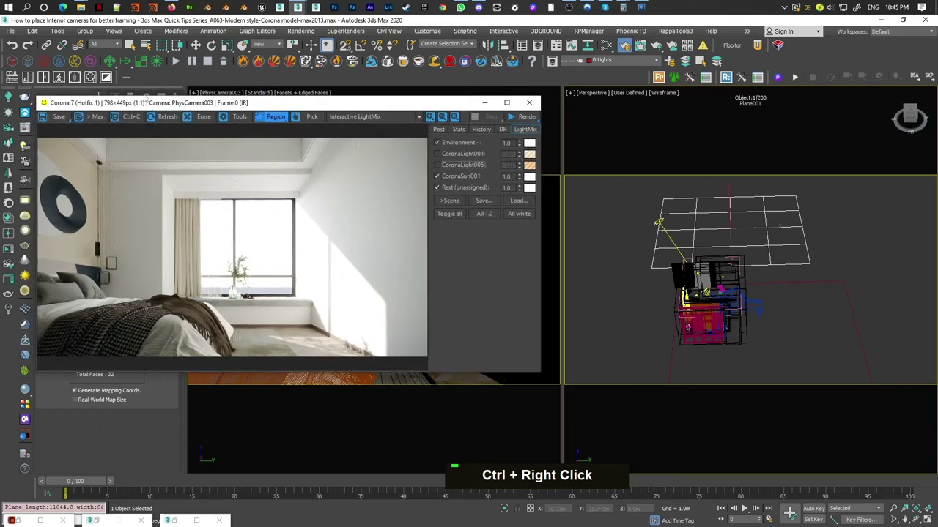
# Create a CoronaLightMtl for Plane001 and set its emission Color to black.
pyautogui.rightClick(139, 302)
pyautogui.rightClick(141, 313)
pyautogui.press('e')
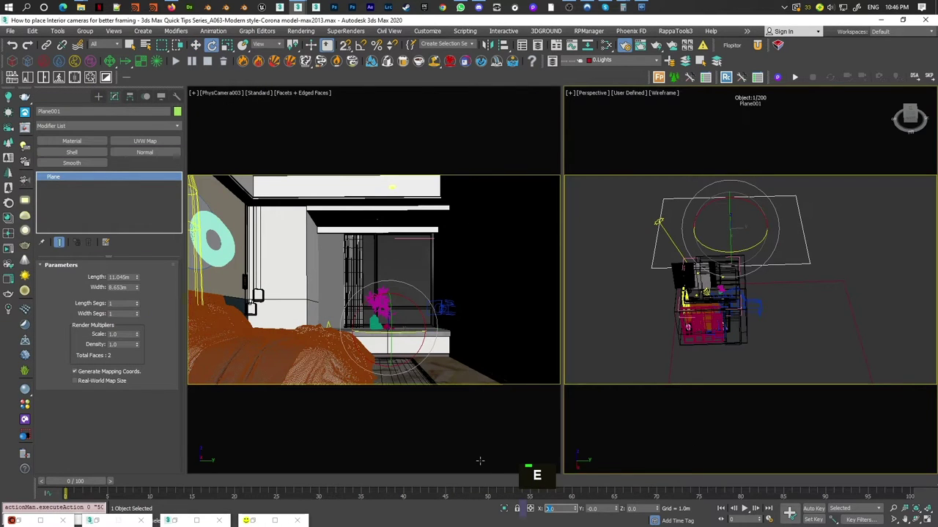
pyautogui.press('Return')
pyautogui.press('9')
pyautogui.press('Return')
pyautogui.rightClick(579, 514)
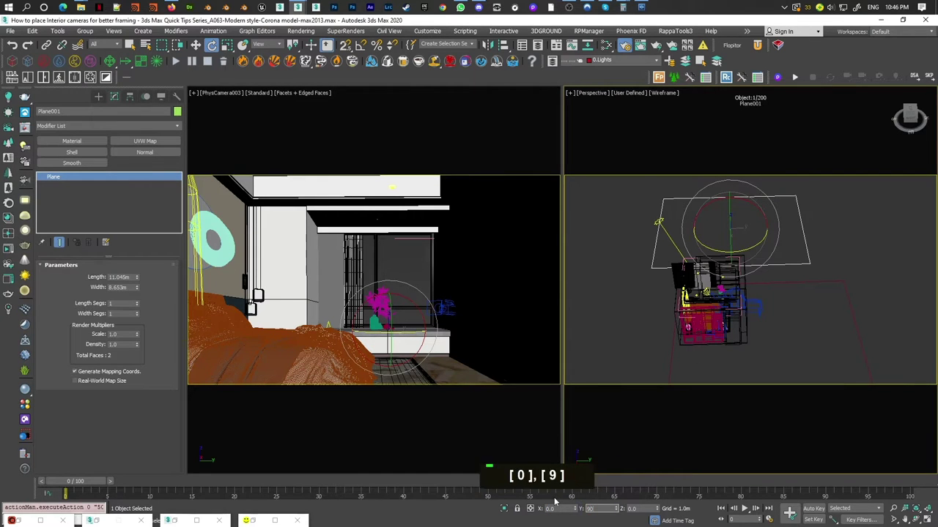
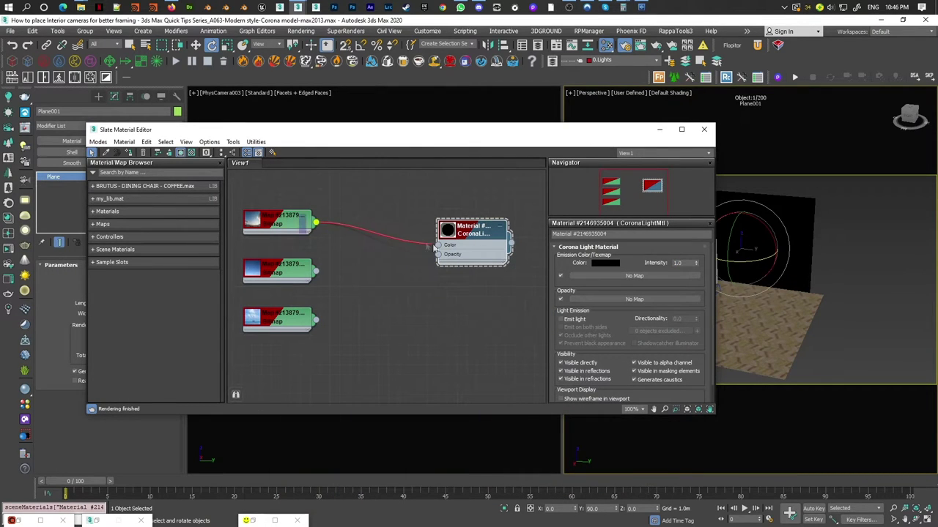
# Wire the sky bitmap into the light material's Color slot and widen the plane to 24.229 m.
pyautogui.doubleClick(286, 226)
pyautogui.rightClick(285, 224)
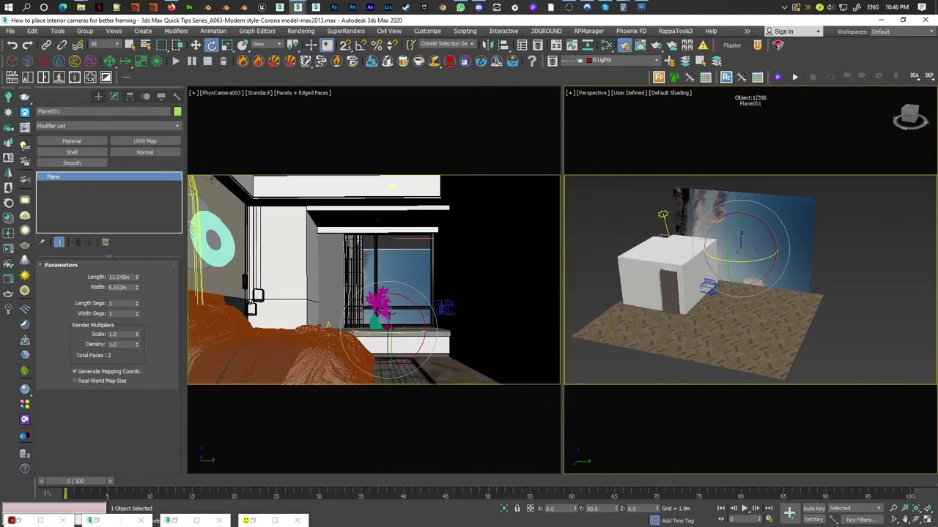
pyautogui.rightClick(618, 509)
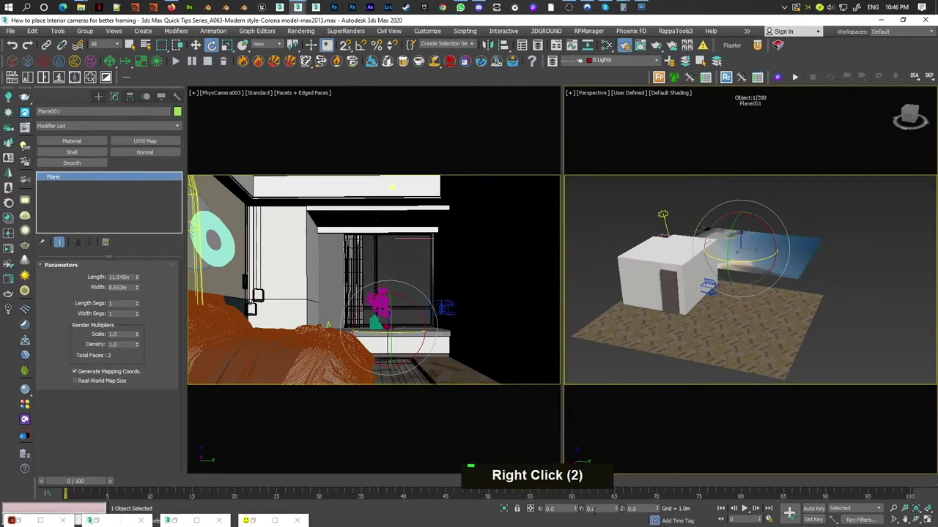
pyautogui.press('9')
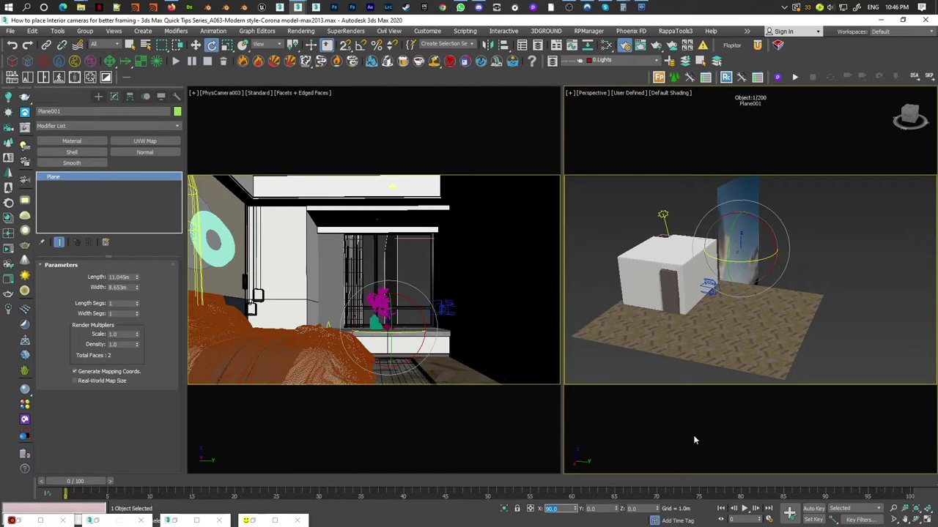
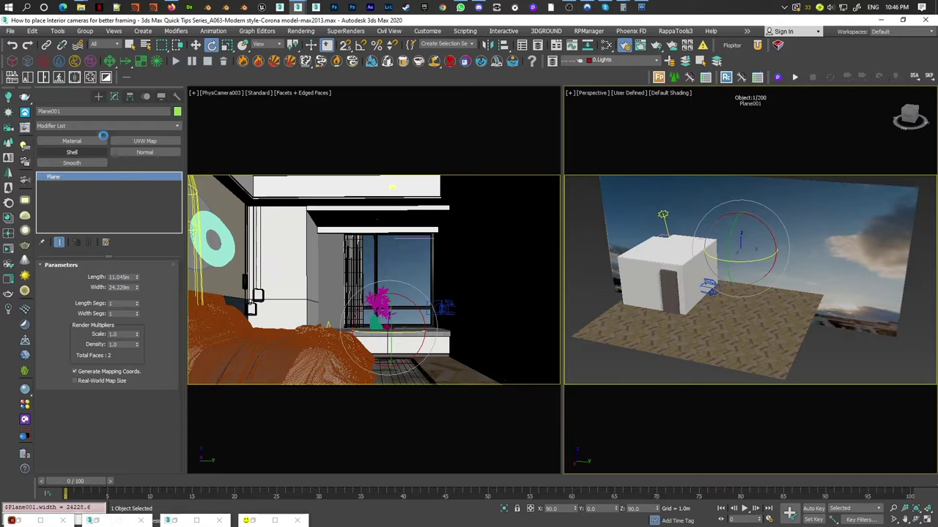
# Bitmap Fit the UVW Map to the pasted sky image path so mapping matches the photo.
pyautogui.press('Escape')
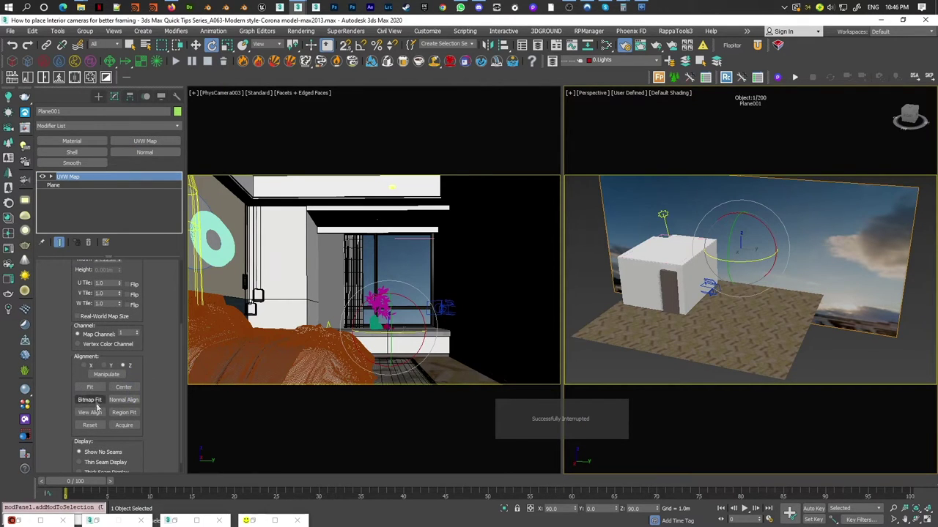
pyautogui.press('ctrl+v')
pyautogui.press('BackSpace')
pyautogui.press('Home')
pyautogui.press('Delete')
pyautogui.press('Return')
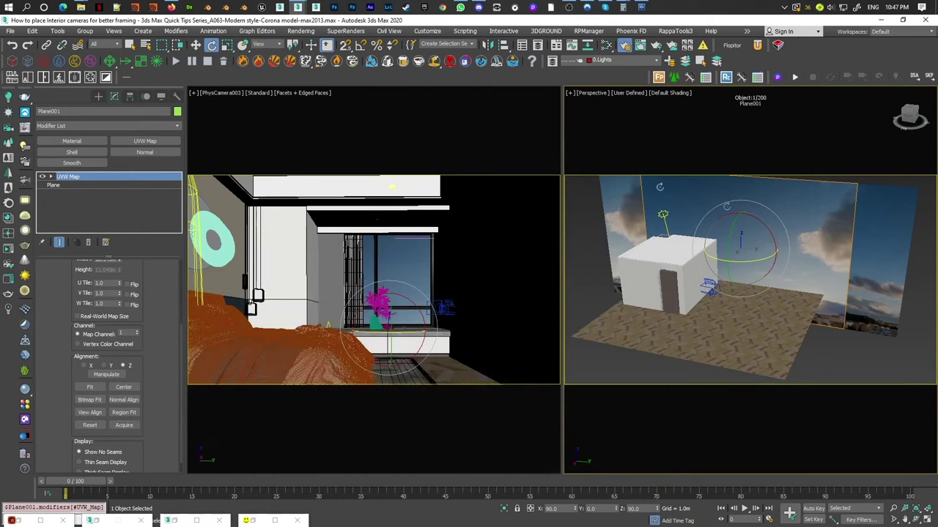
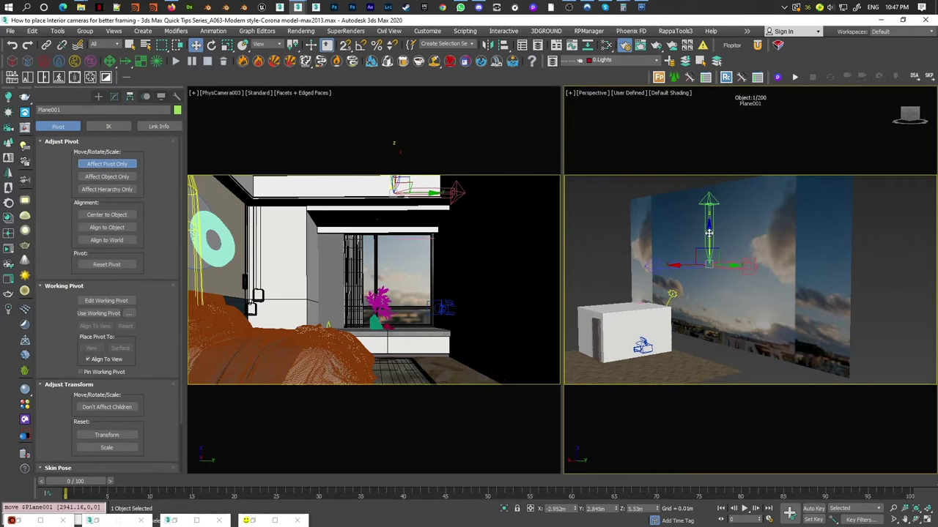
# Move Plane001's pivot to its base and scale the plane down to about a third.
pyautogui.press('s')
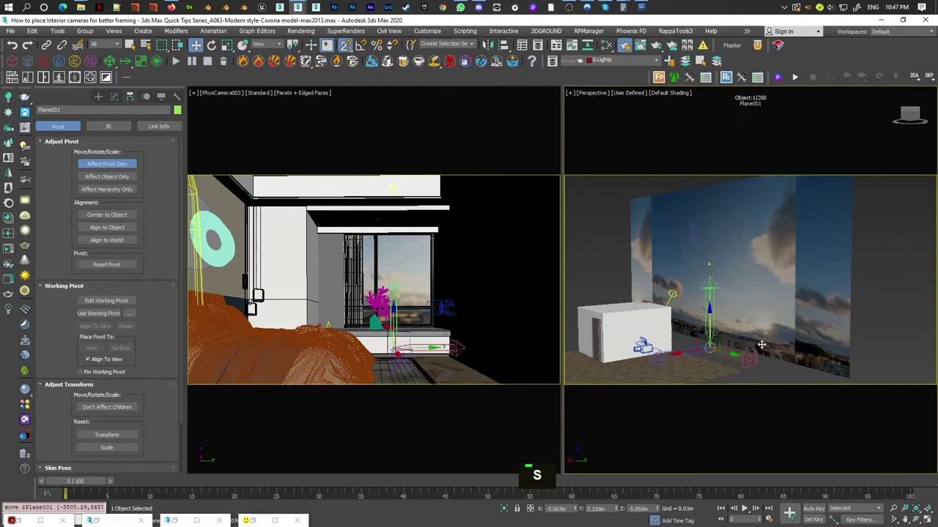
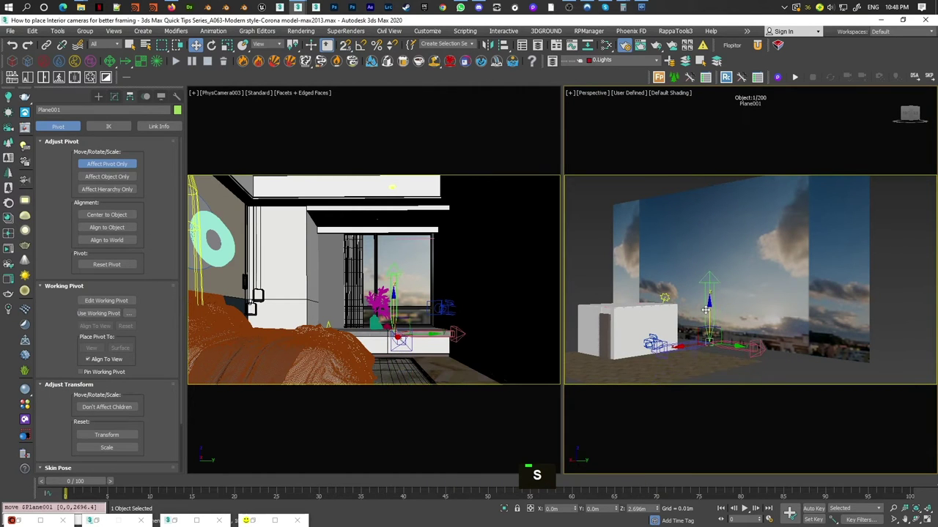
pyautogui.press('r')
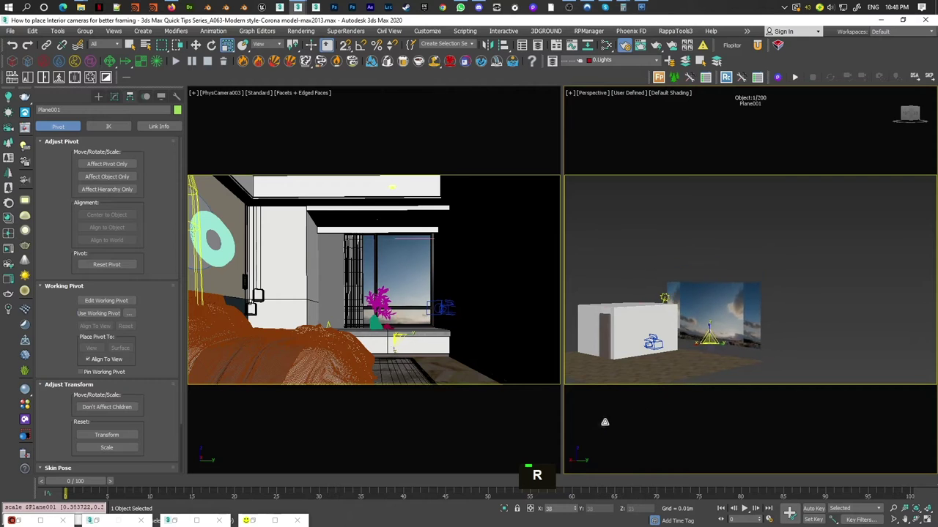
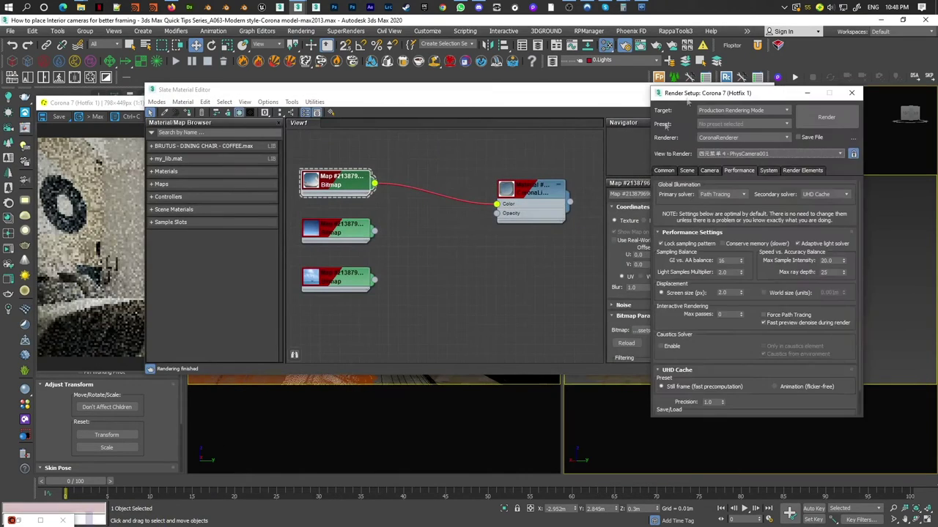
# Zoom around the window area and bring up the sky CoronaLightMtl's settings.
pyautogui.scroll(3)
pyautogui.scroll(-3)
pyautogui.scroll(-3)
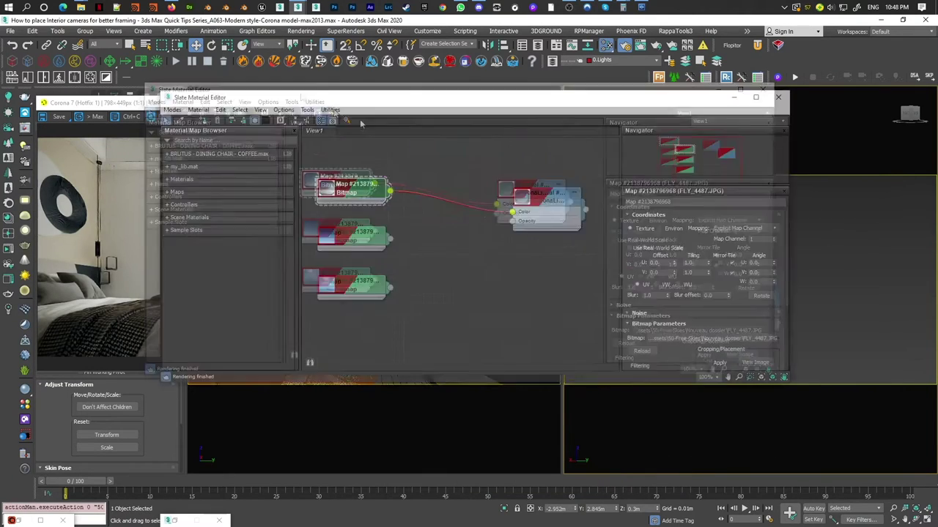
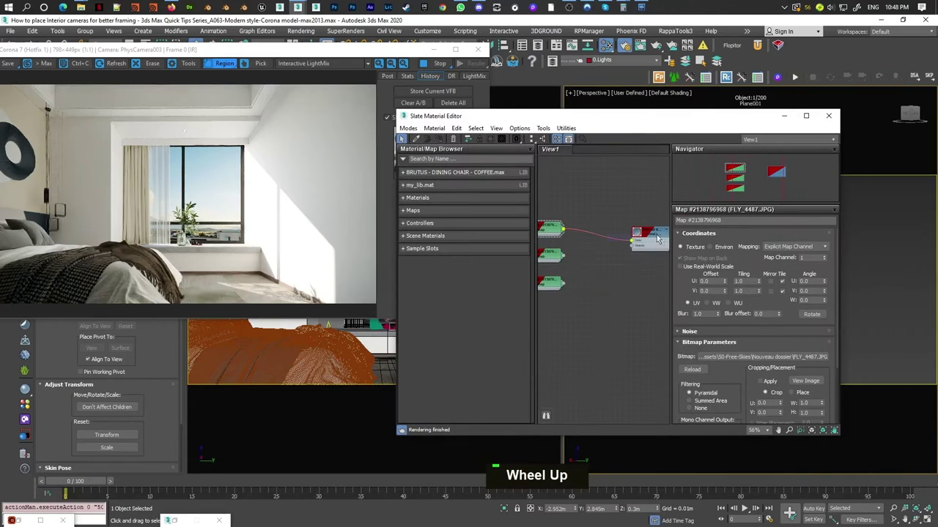
pyautogui.doubleClick(659, 238)
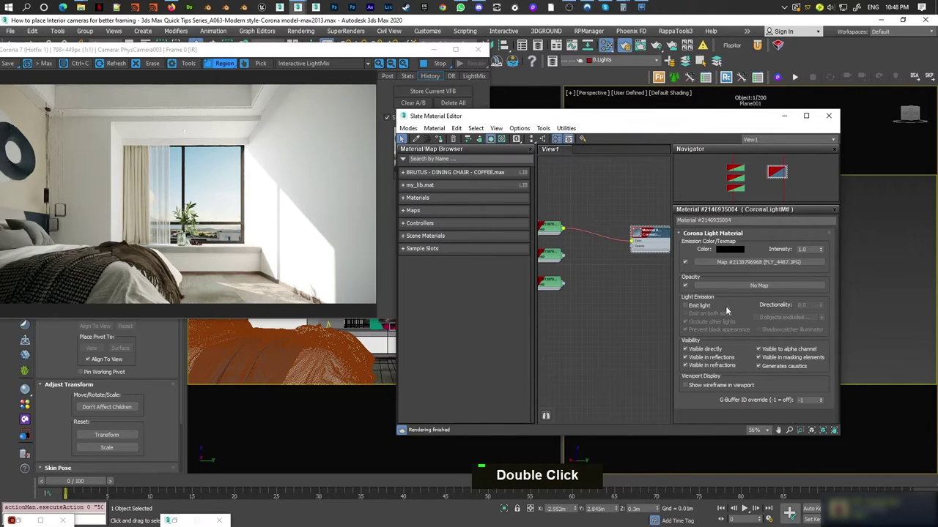
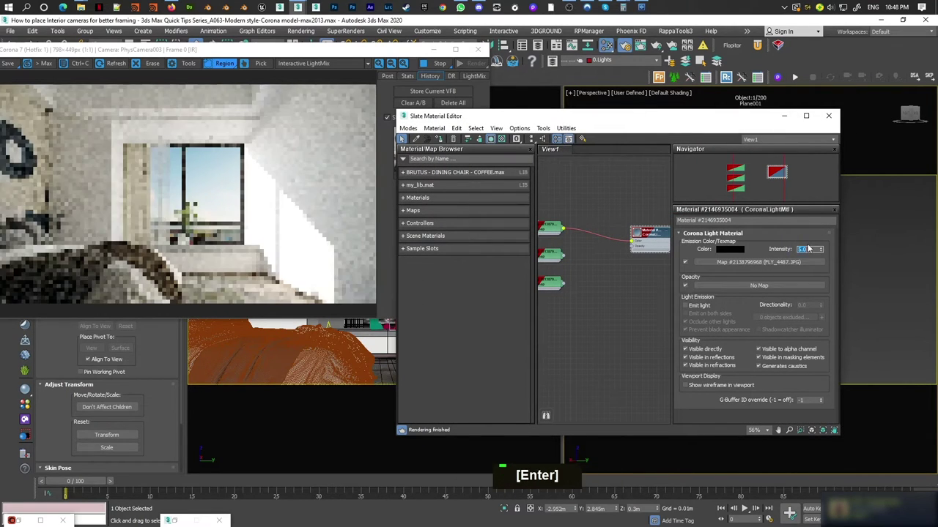
# Try emission intensity 2 and other values on the sky, then return it to 1.0.
pyautogui.press('2')
pyautogui.press('Return')
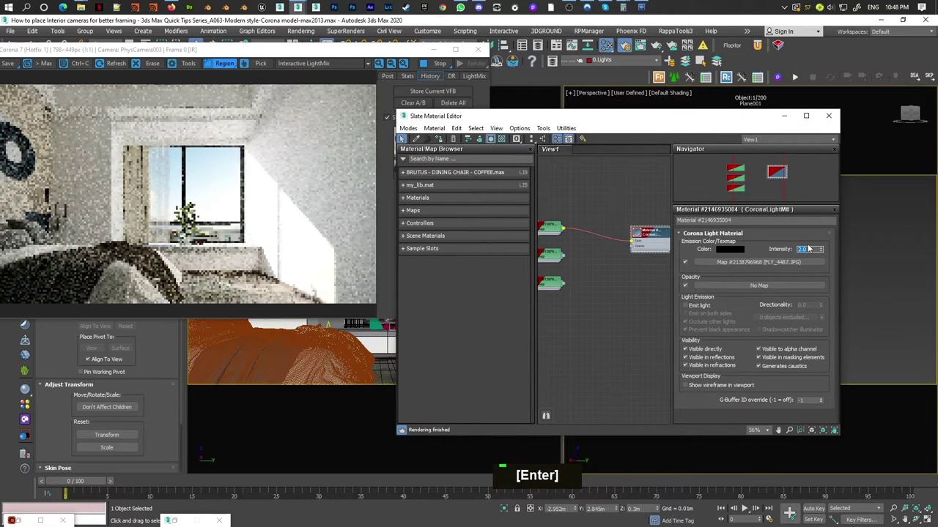
pyautogui.press('Return')
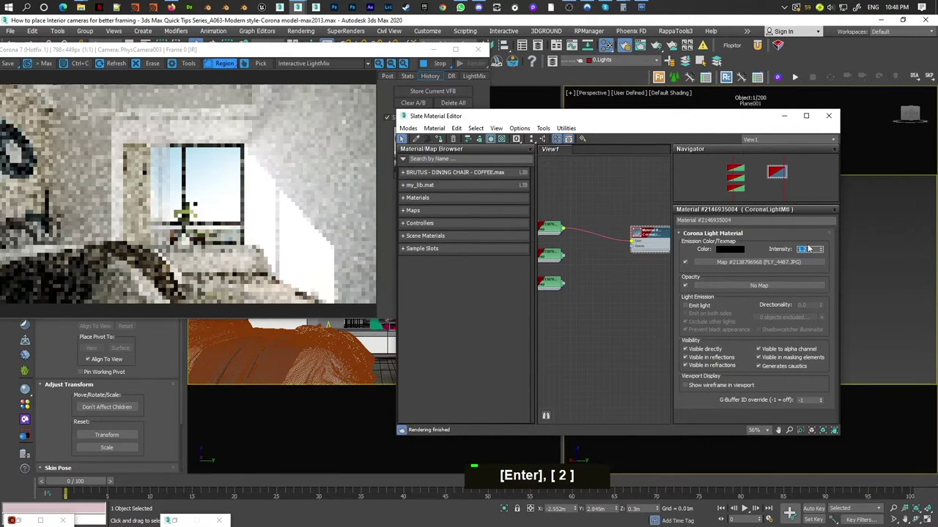
pyautogui.press('1')
pyautogui.press('Return')
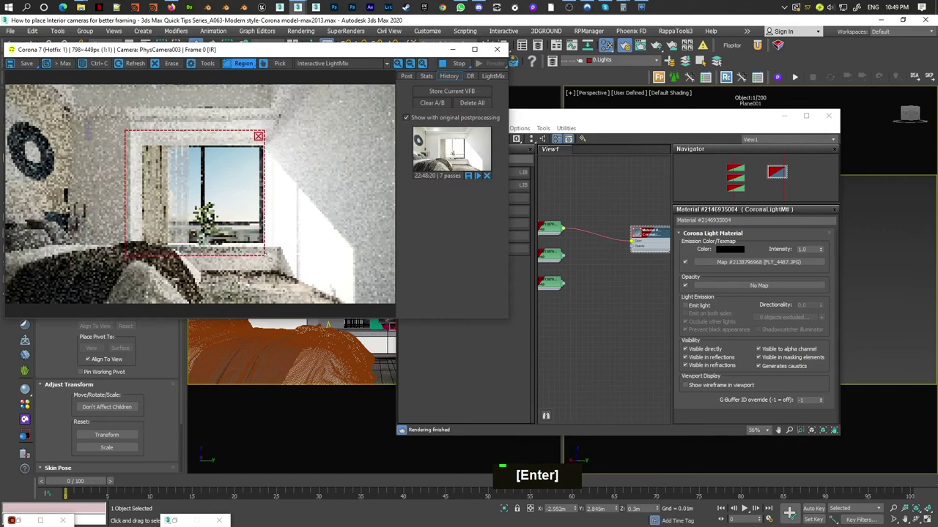
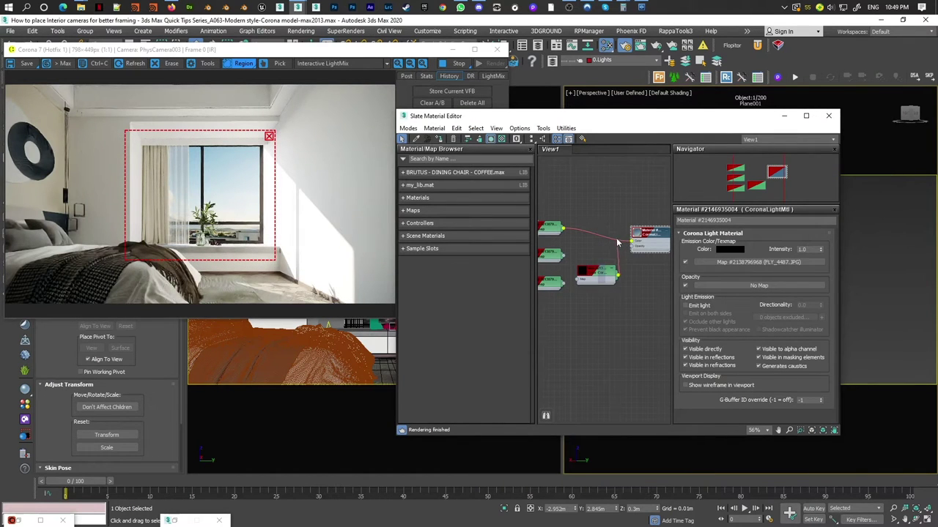
# Insert a Color Correction map before the CoronaLightMtl with Advanced lightness and gamma 3.0.
pyautogui.doubleClick(599, 237)
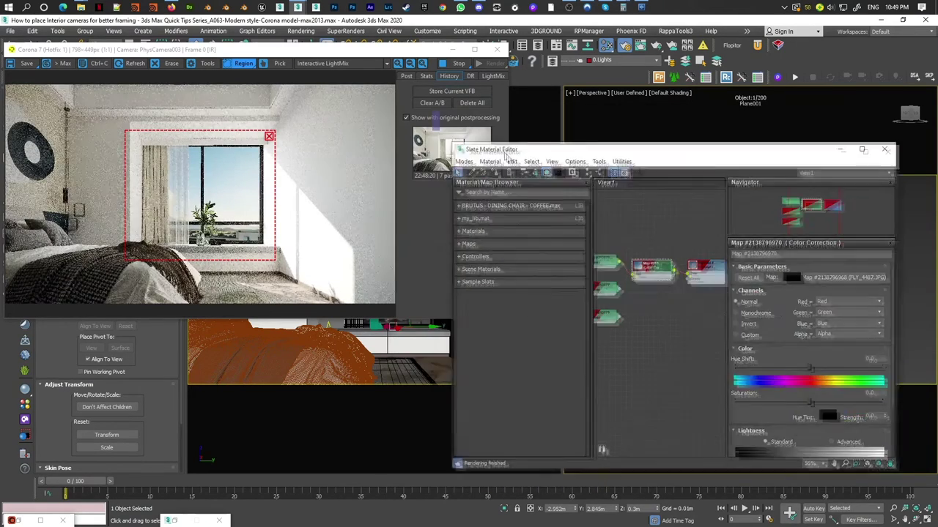
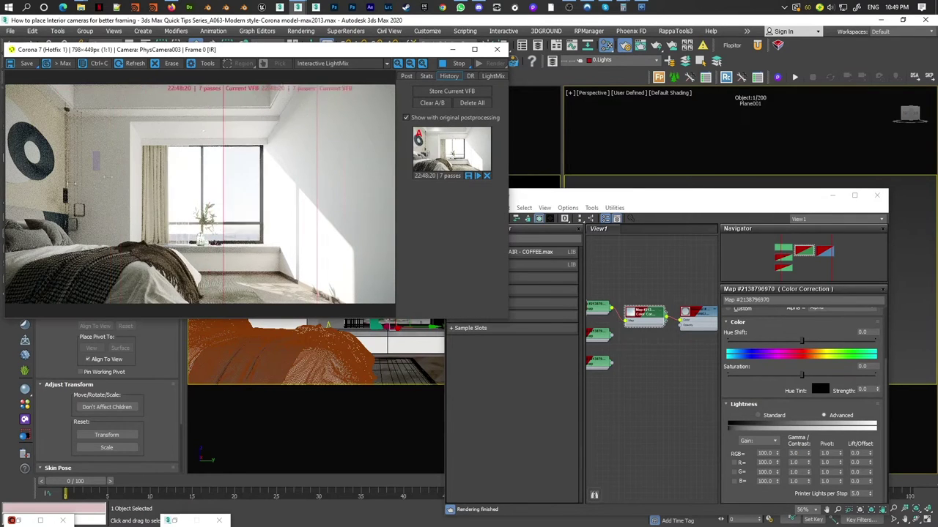
pyautogui.scroll(3)
pyautogui.scroll(-3)
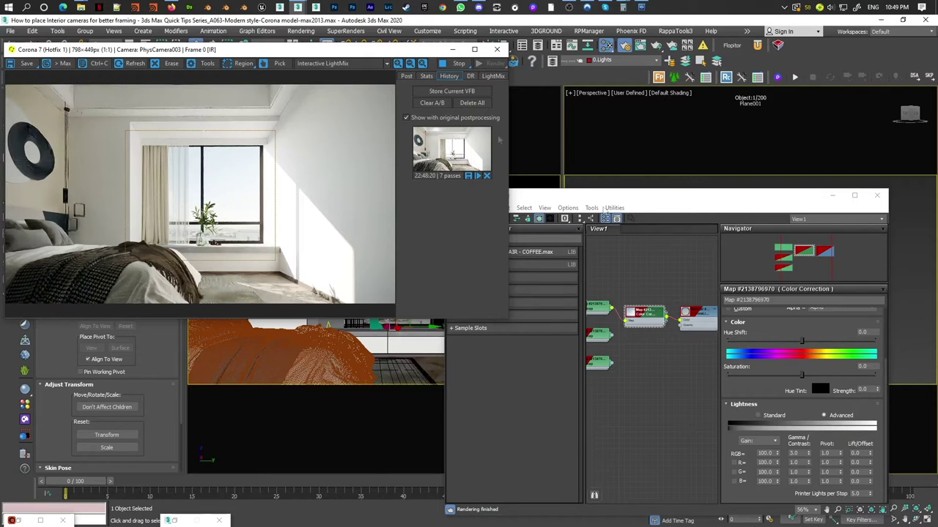
pyautogui.scroll(-3)
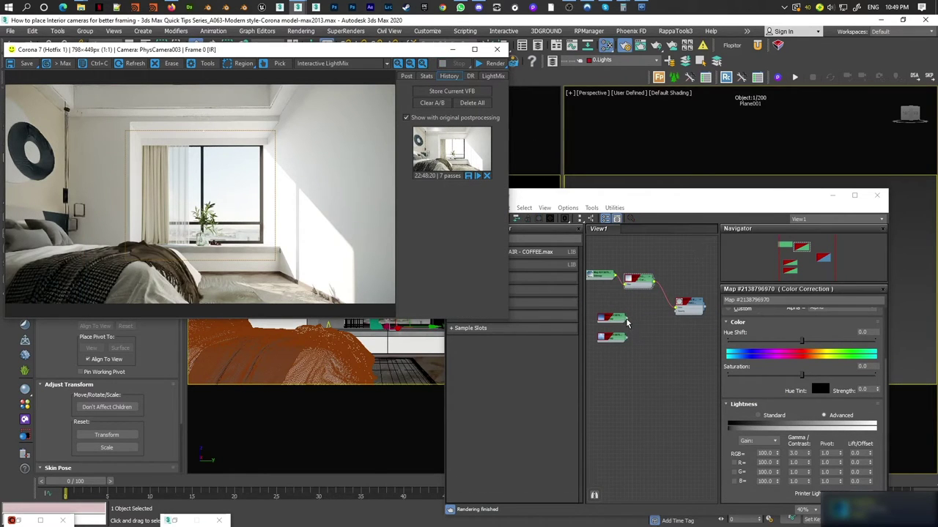
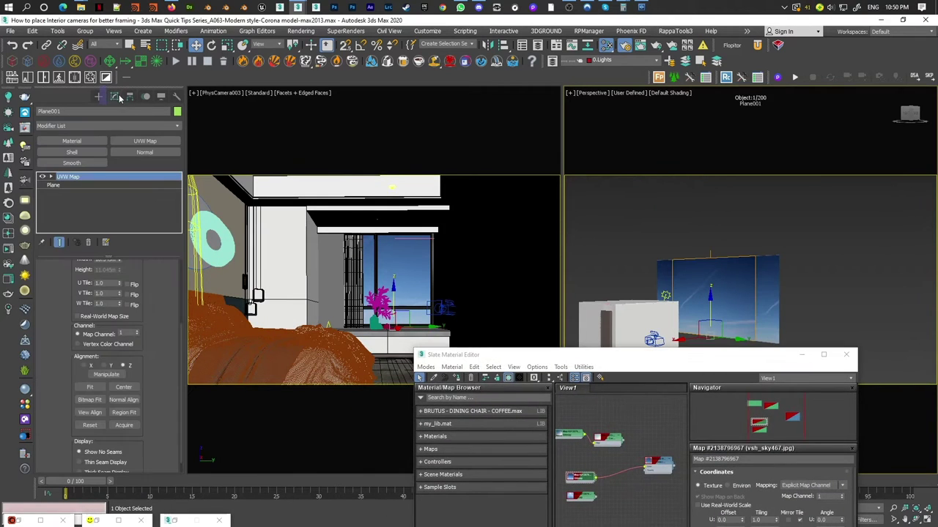
# Bitmap Fit the backdrop's UVW Map using the pasted vsh_sky467.jpg path.
pyautogui.press('ctrl+v')
pyautogui.press('Return')
pyautogui.press('Escape')
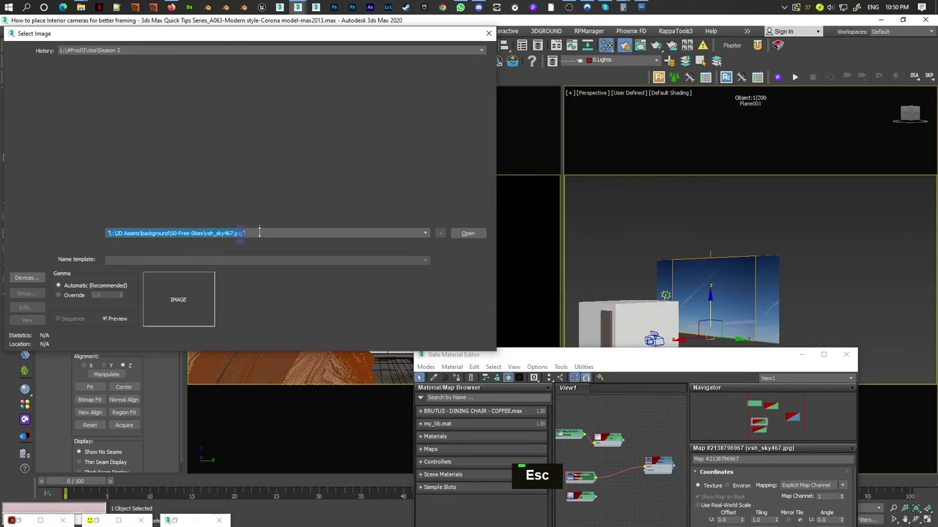
pyautogui.press('End')
pyautogui.press('BackSpace')
pyautogui.press('Home')
pyautogui.press('Delete')
pyautogui.press('Return')
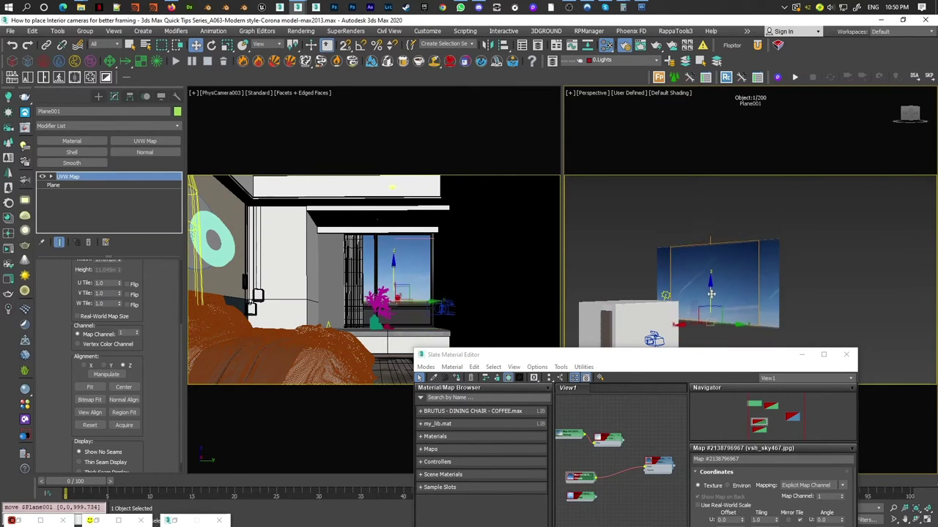
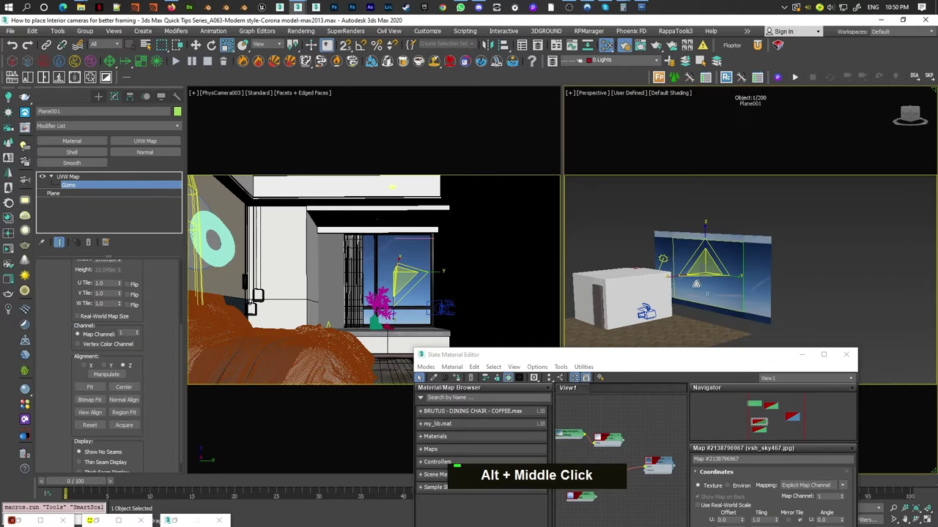
# Start a fresh Corona interactive render of the camera view with the plane behind the window.
pyautogui.press('w')
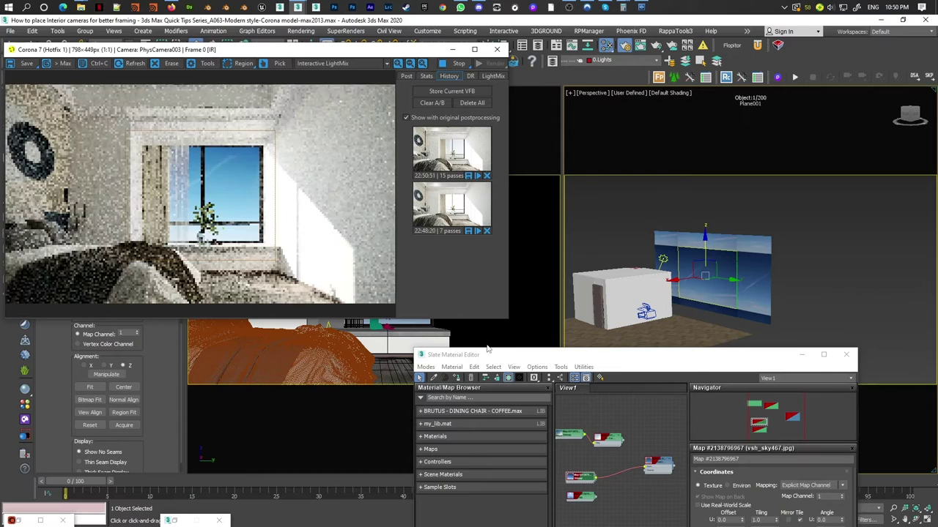
# Reset the sky Color Correction's saturation to zero and raise RGB gain to 150 with gamma/contrast 1.5.
pyautogui.rightClick(608, 426)
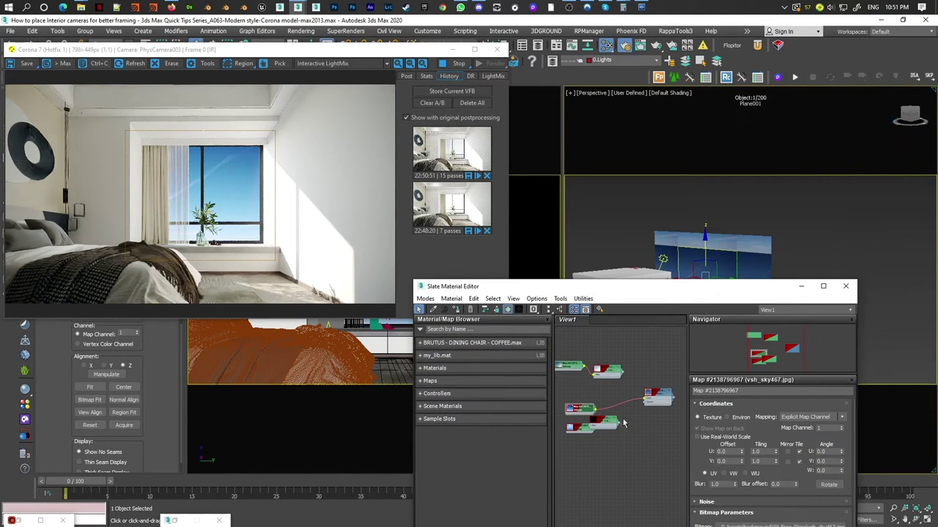
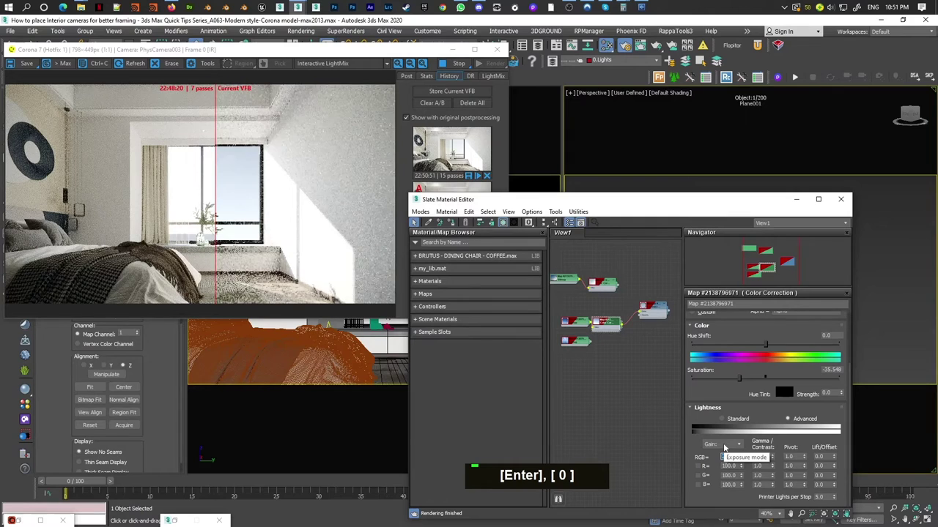
pyautogui.rightClick(766, 378)
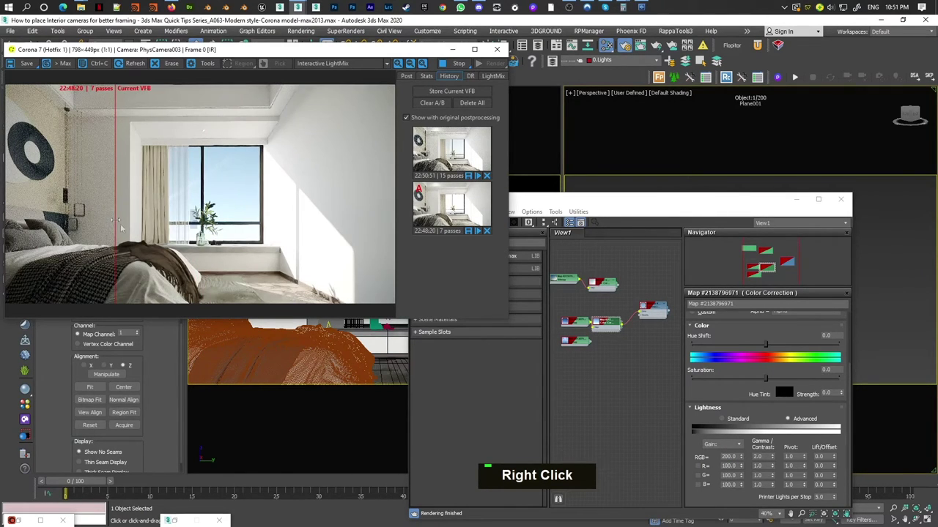
pyautogui.doubleClick(795, 74)
pyautogui.press('Return')
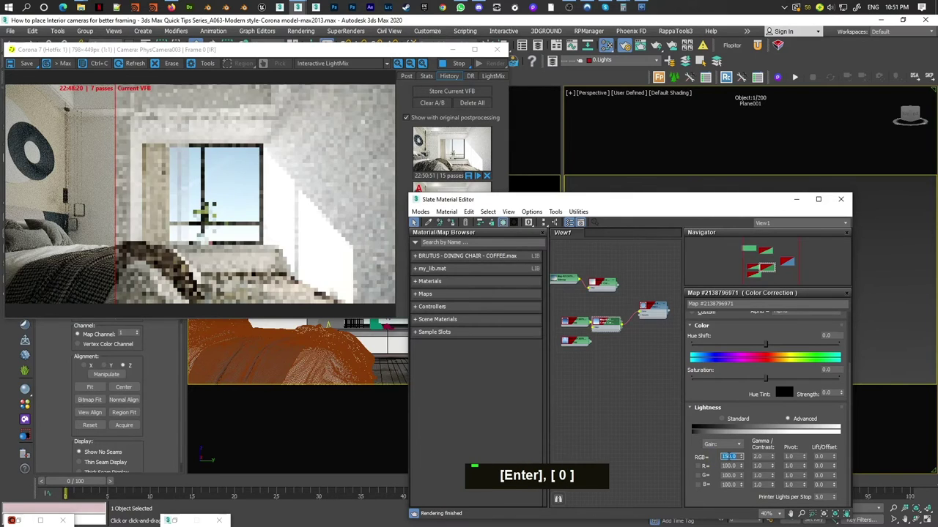
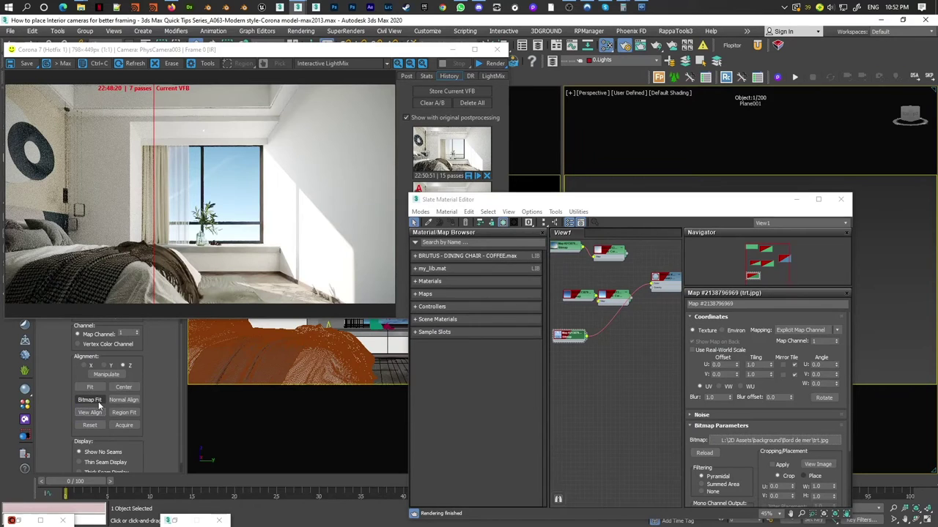
# Load the sea image trt.jpg into the backdrop's Bitmap from the pasted path.
pyautogui.press('ctrl+v')
pyautogui.press('BackSpace')
pyautogui.press('Home')
pyautogui.press('Delete')
pyautogui.press('Return')
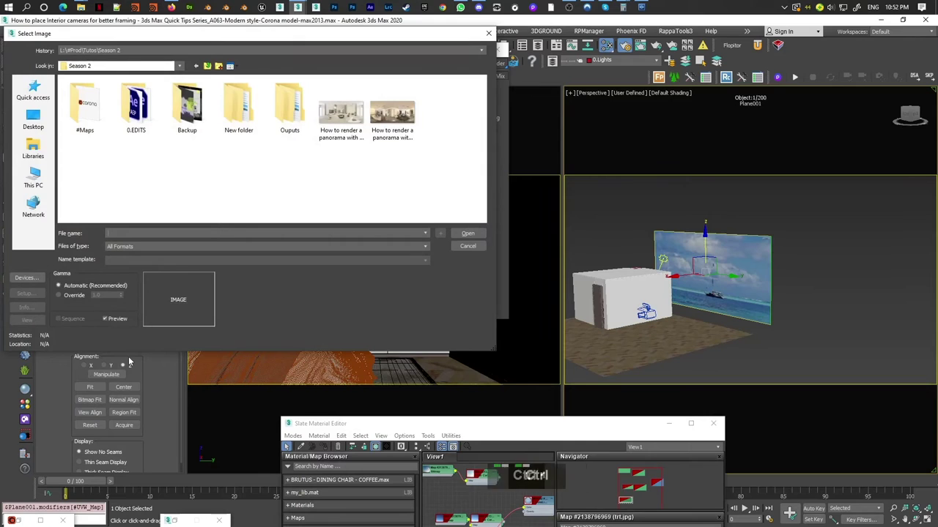
# Refit the plane's UVW Map with Bitmap Fit using the trt.jpg path.
pyautogui.press('ctrl+v')
pyautogui.press('BackSpace')
pyautogui.press('Home')
pyautogui.press('Delete')
pyautogui.press('Home')
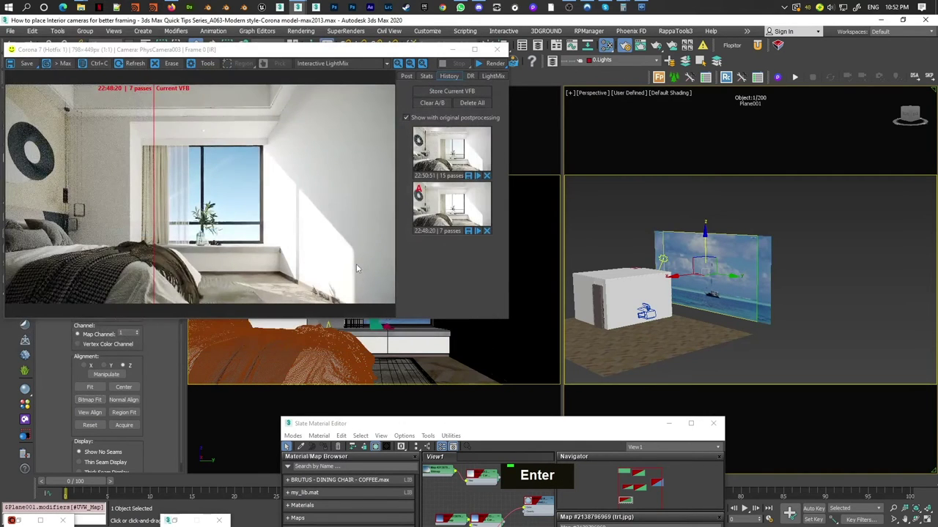
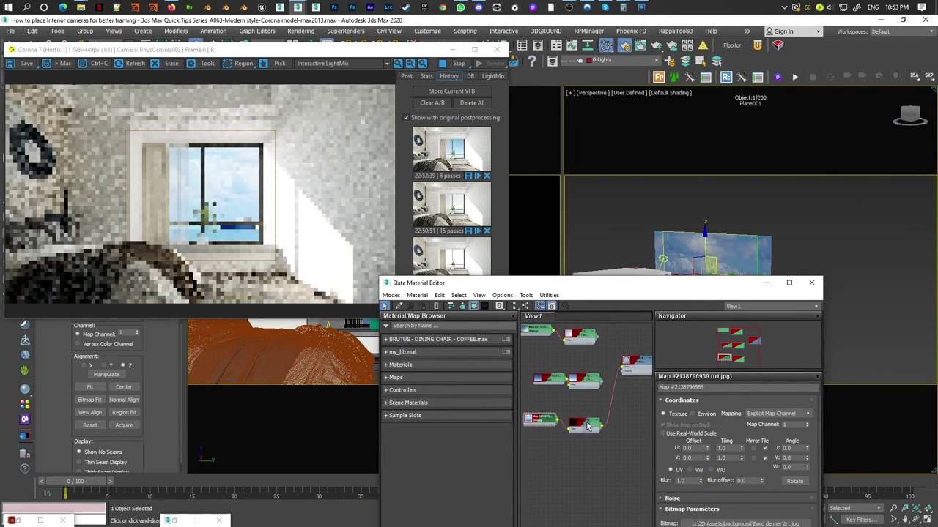
# Set the sea backdrop's Color Correction to Advanced lightness with RGB gamma/contrast 1.7 and refresh the render.
pyautogui.doubleClick(589, 425)
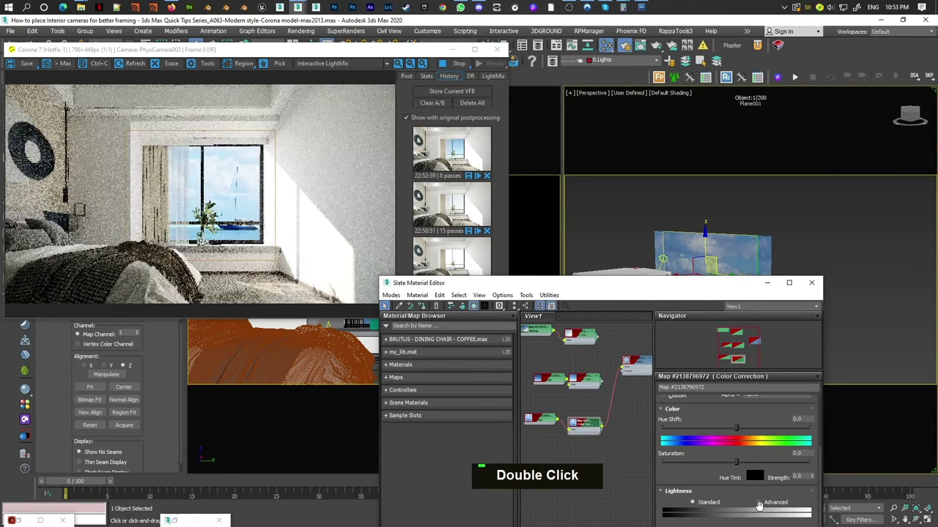
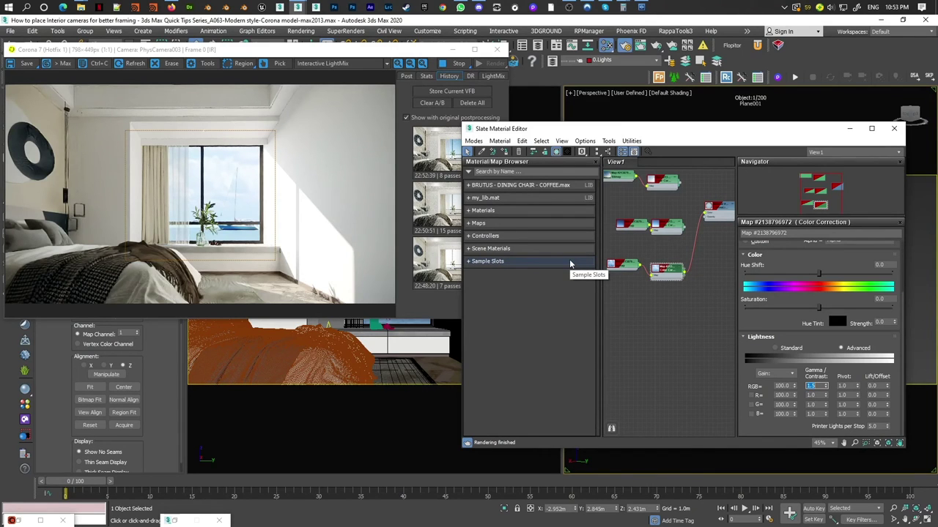
pyautogui.press('Return')
pyautogui.scroll(3)
pyautogui.scroll(-3)
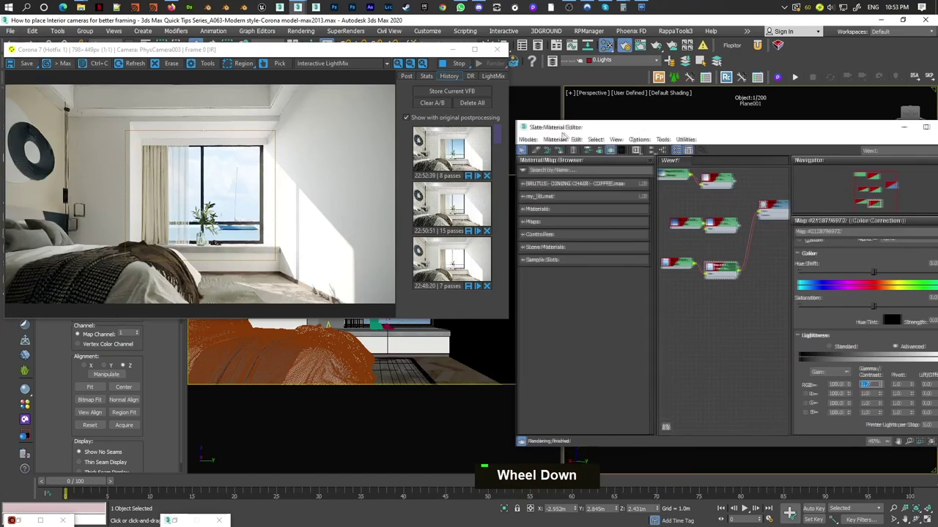